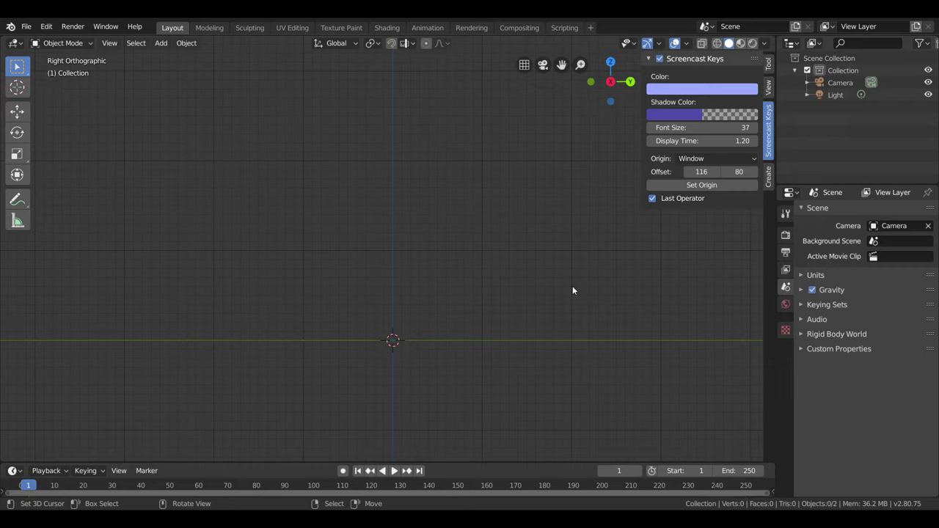
- Add an armature and extrude a vertical chain of bones upward from its tip
key("shift+a")
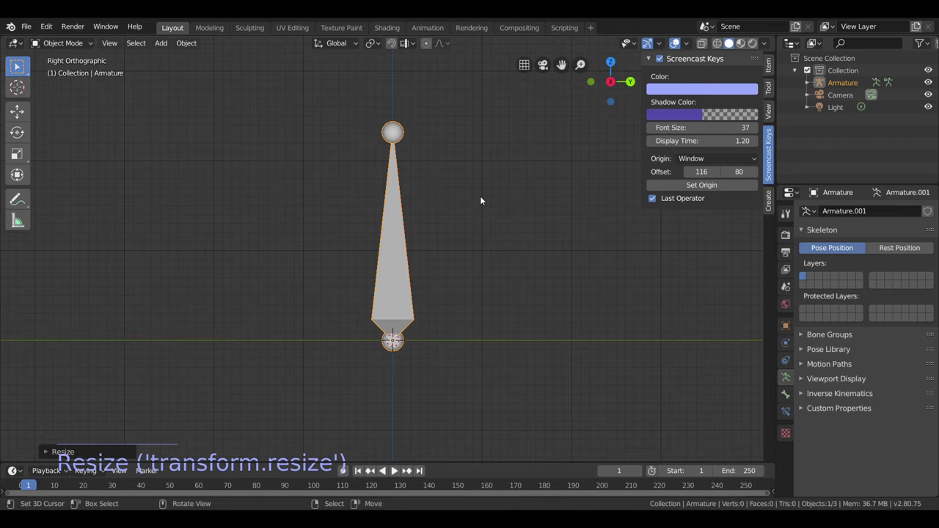
key("Tab")
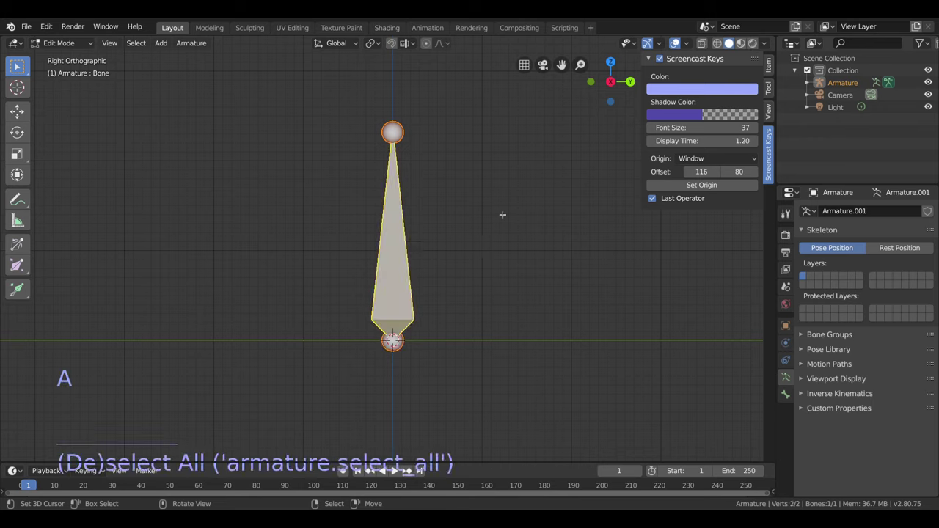
key("w")
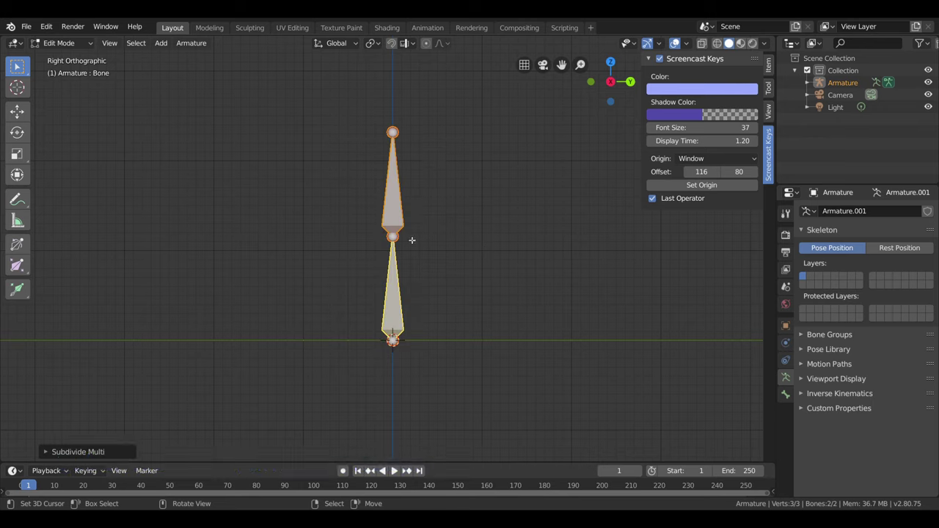
key("w")
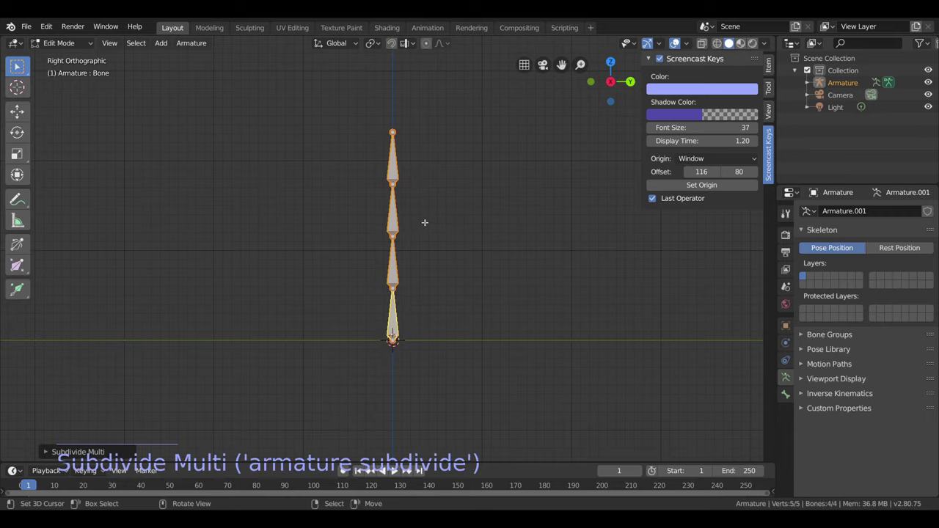
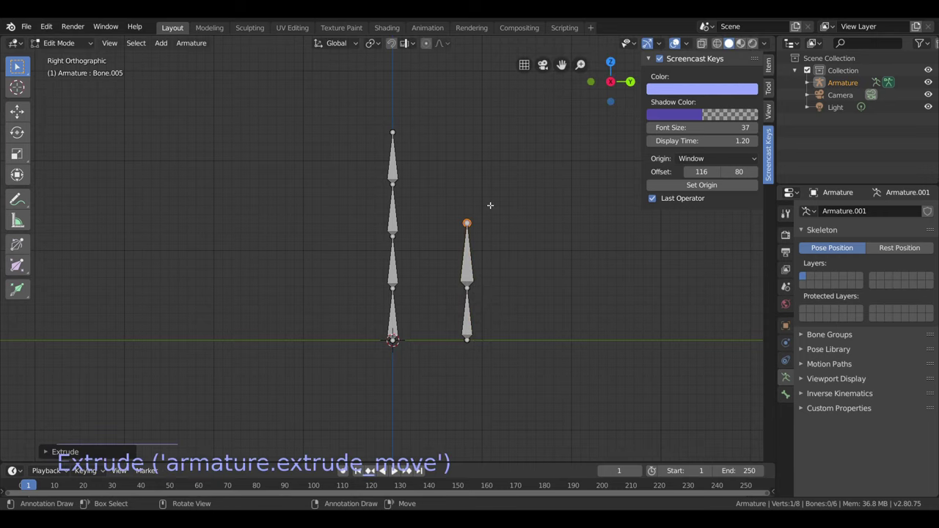
- Extrude a separate zigzag chain of bones snaking up, right and down beside the spine
key("e")
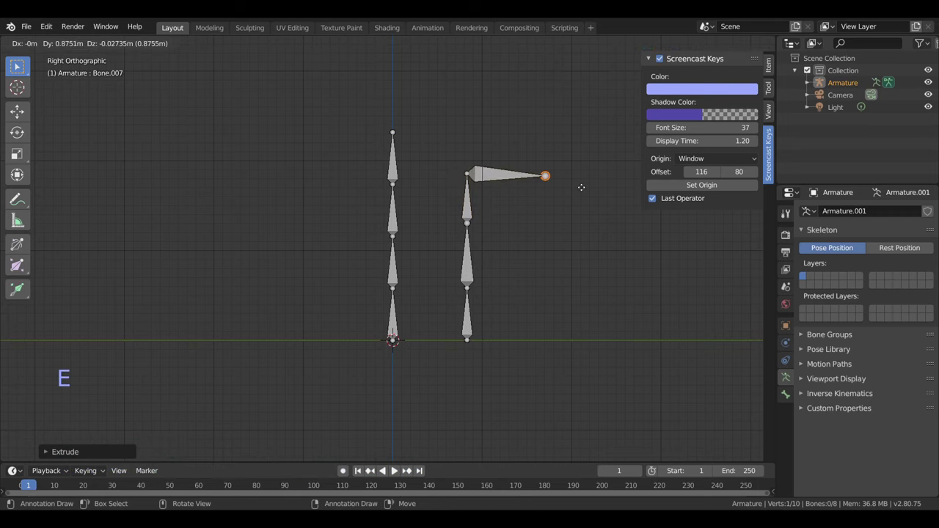
key("e")
key("e")
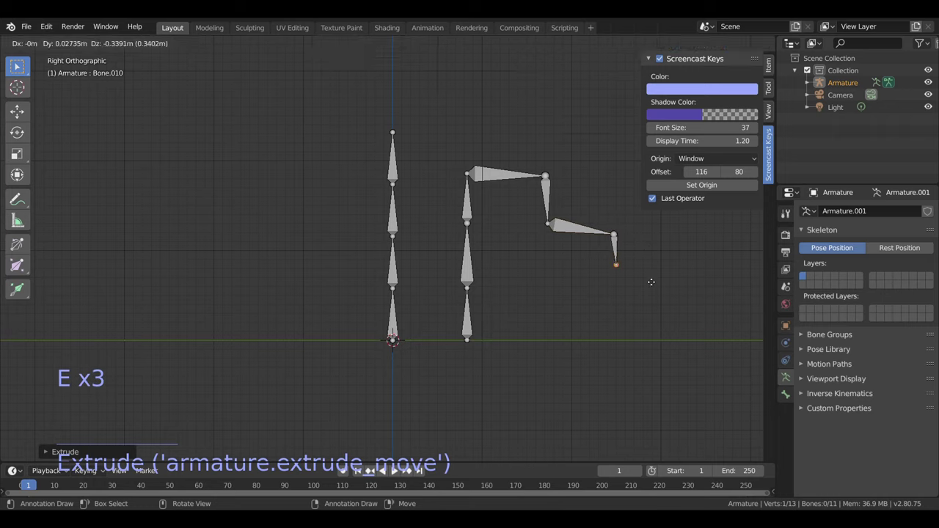
key("e")
key("e")
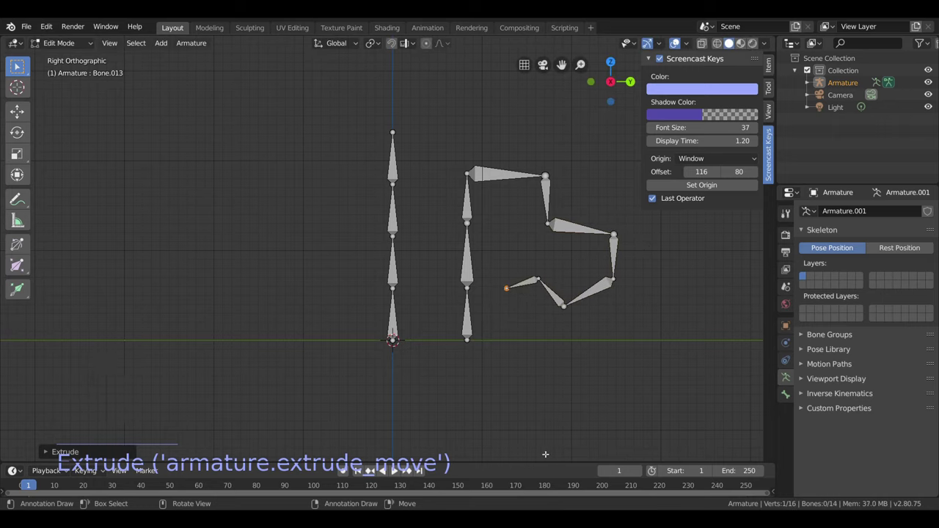
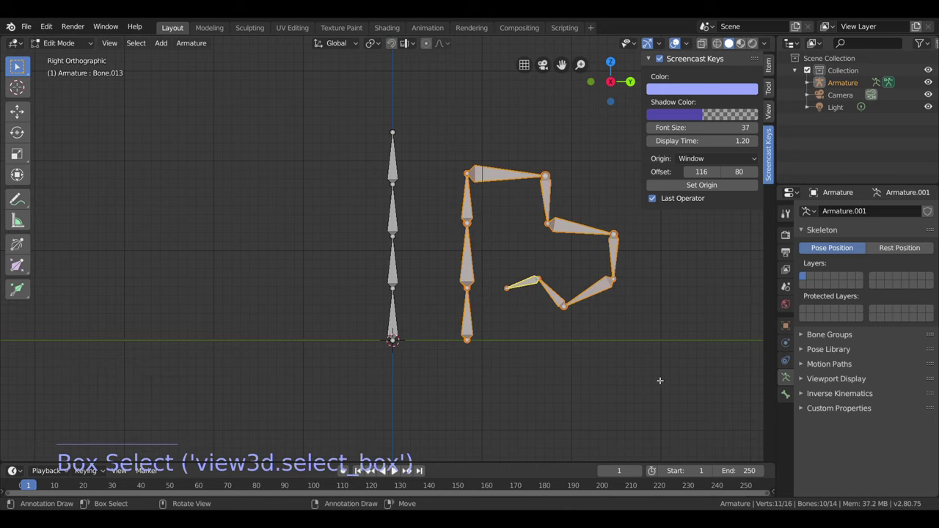
- Delete the selected zigzag side chain, leaving only the vertical spine
key("Delete")
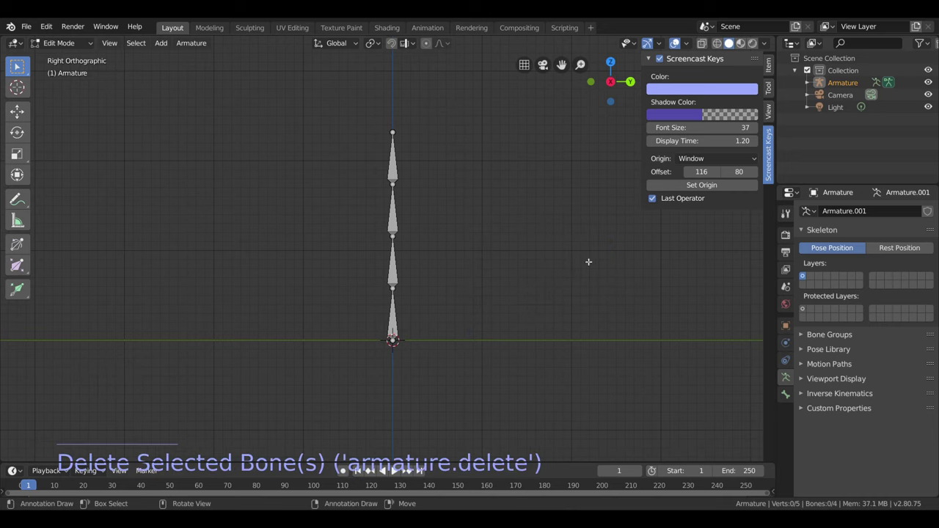
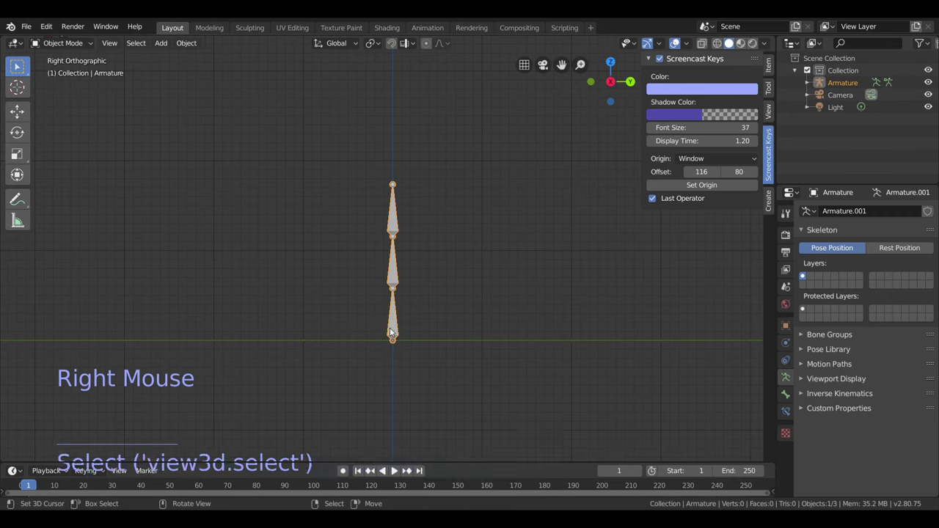
- Undo the bone bends to straighten the chain and return to Object Mode
left_click(62, 40)
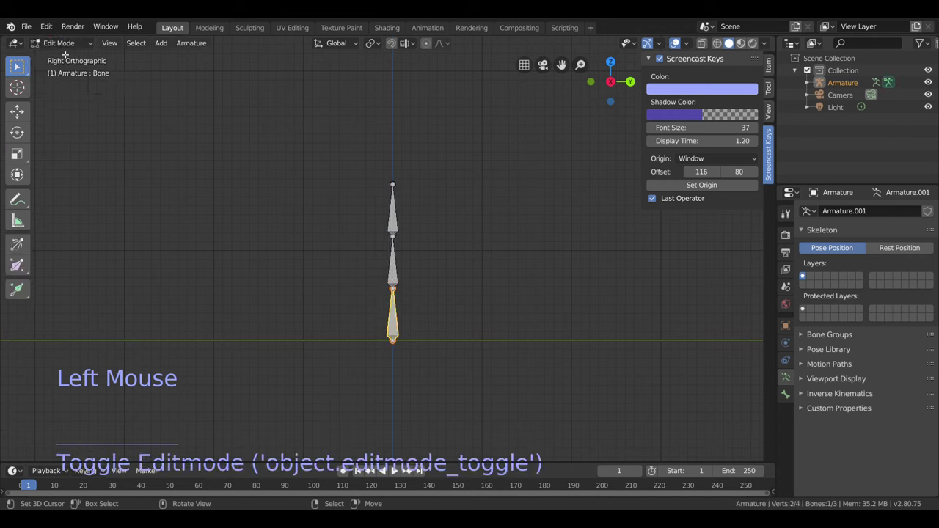
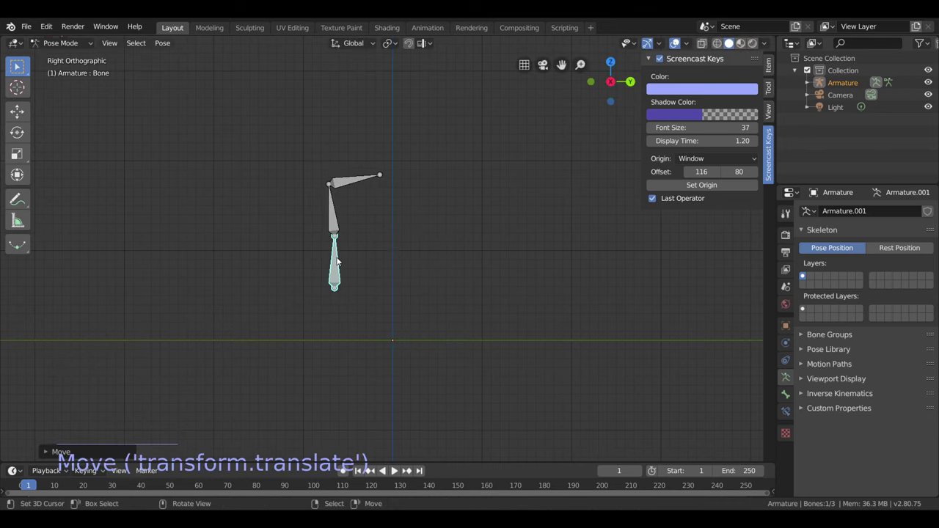
key("ctrl+z")
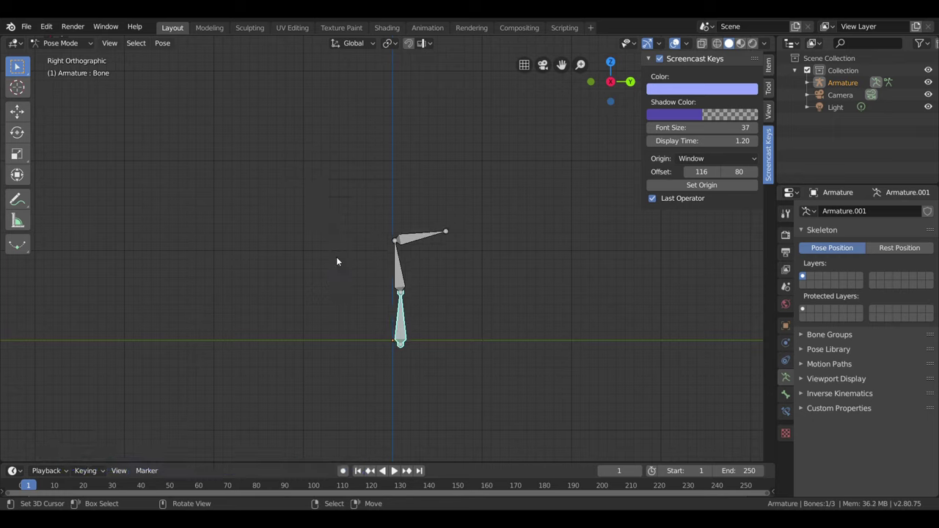
key("ctrl+z")
key("ctrl+z")
key("ctrl+z")
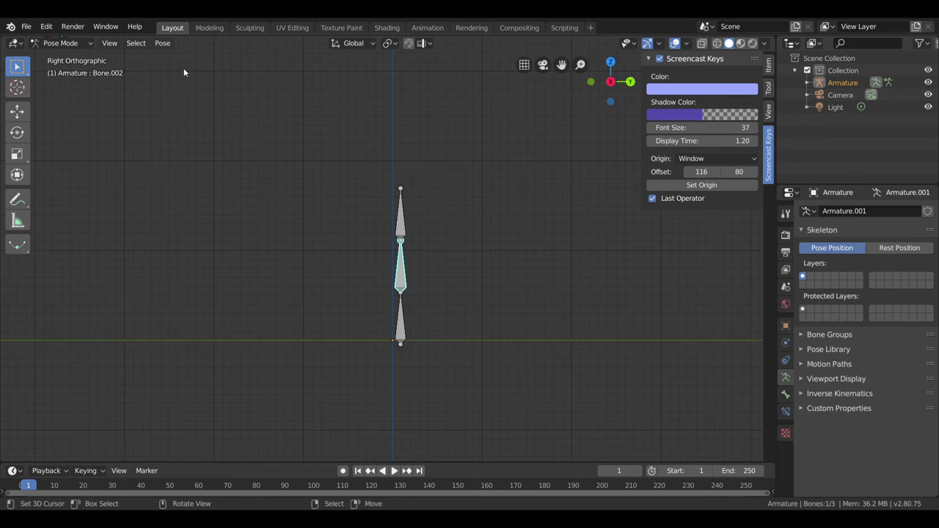
left_click(53, 44)
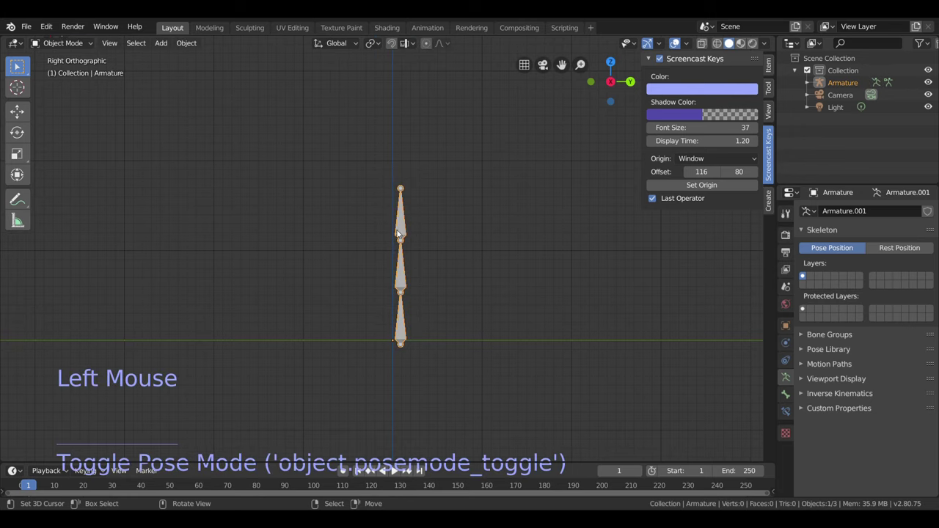
- In Pose Mode, clear rotation, scale and location so the bones stand at rest
left_click(70, 46)
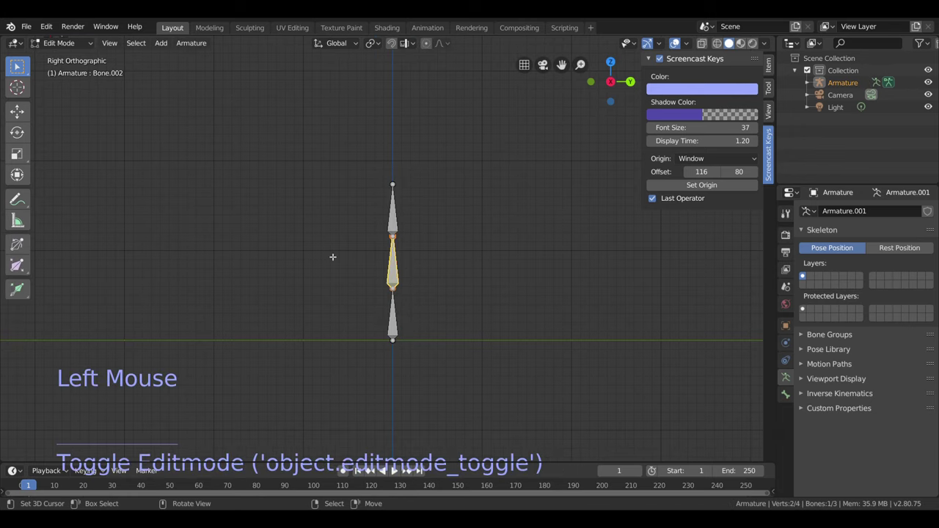
left_click(77, 44)
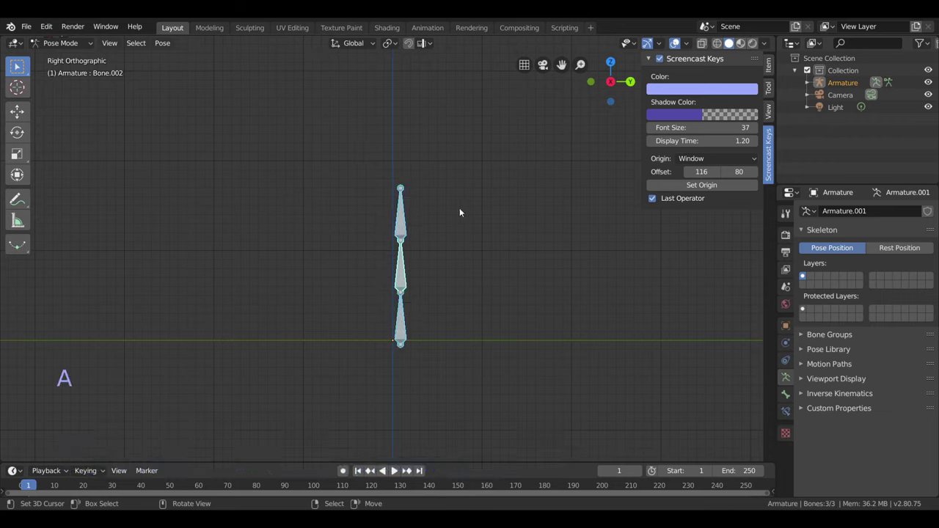
key("alt+r")
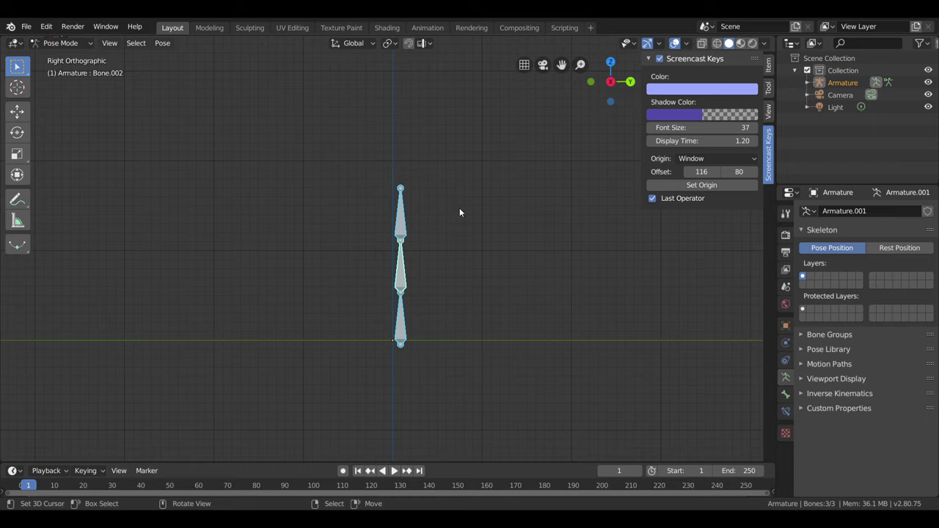
key("alt+s")
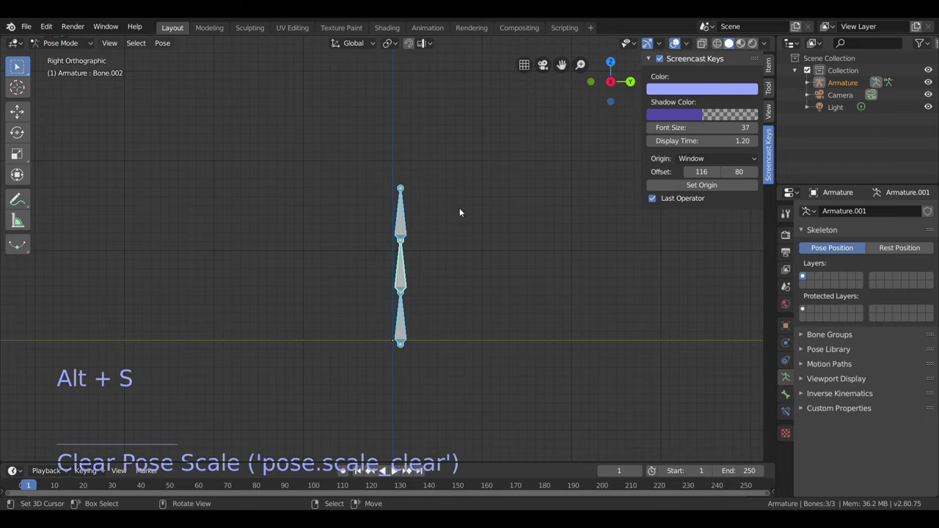
key("alt+g")
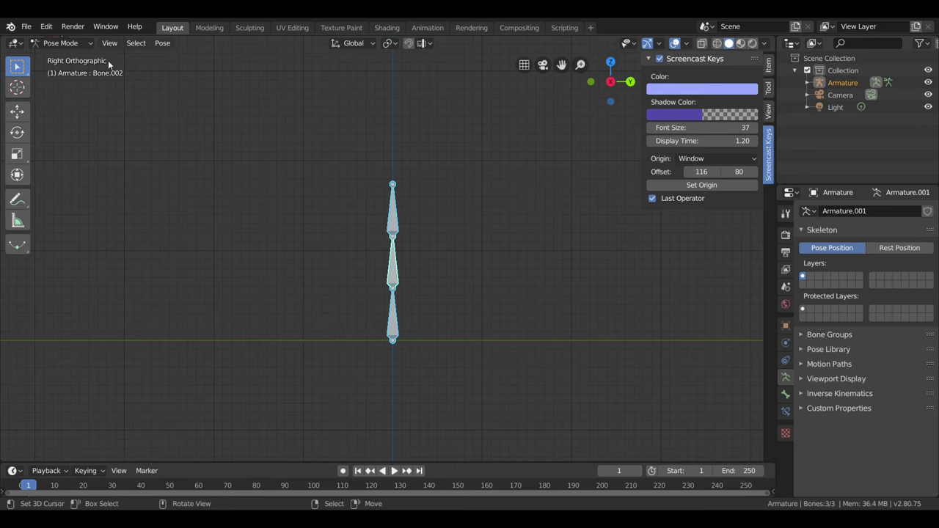
left_click(65, 43)
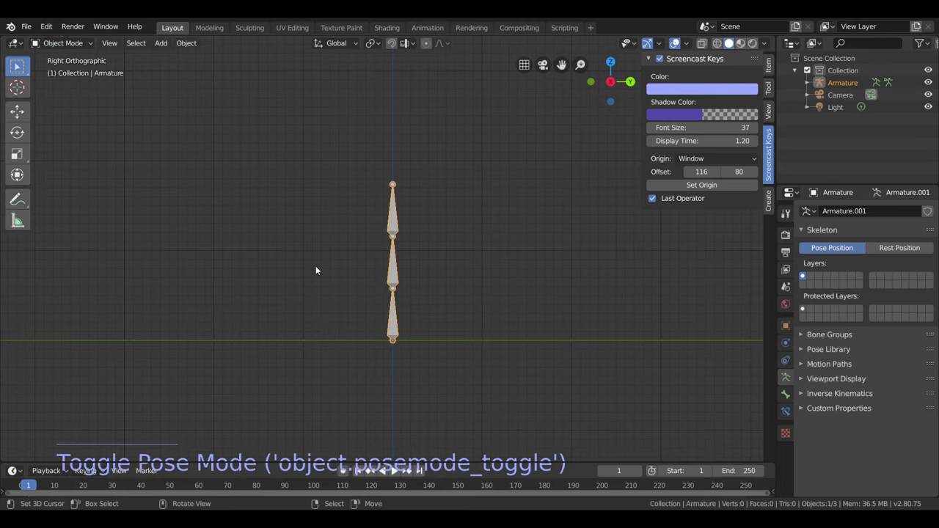
left_click(80, 48)
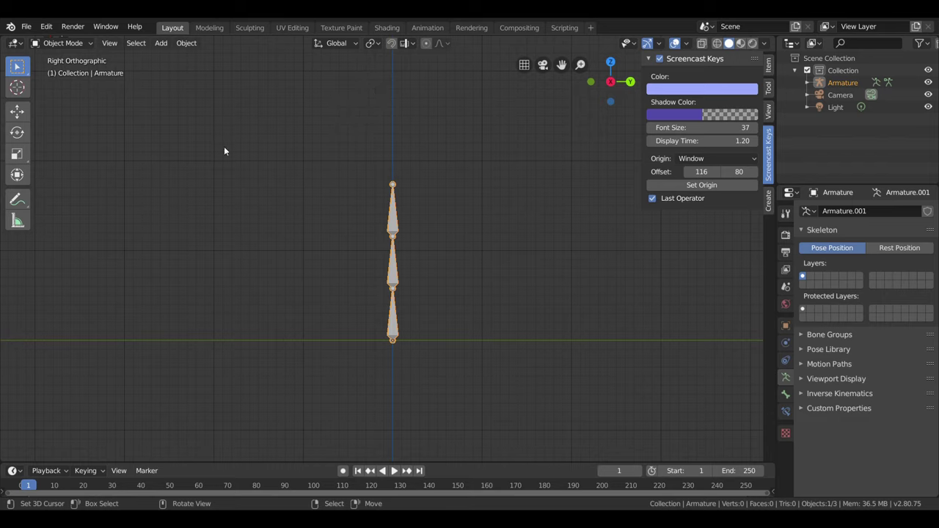
left_click(75, 43)
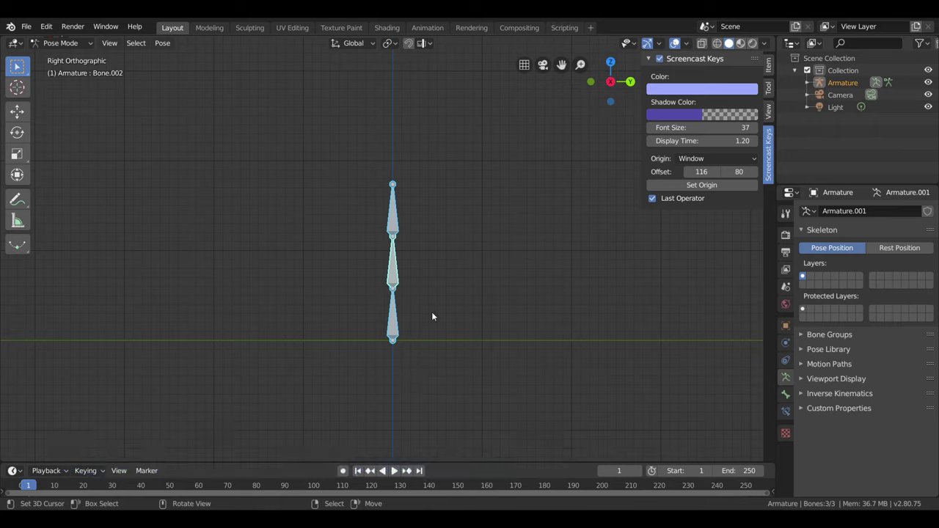
right_click(420, 194)
right_click(409, 261)
key("g")
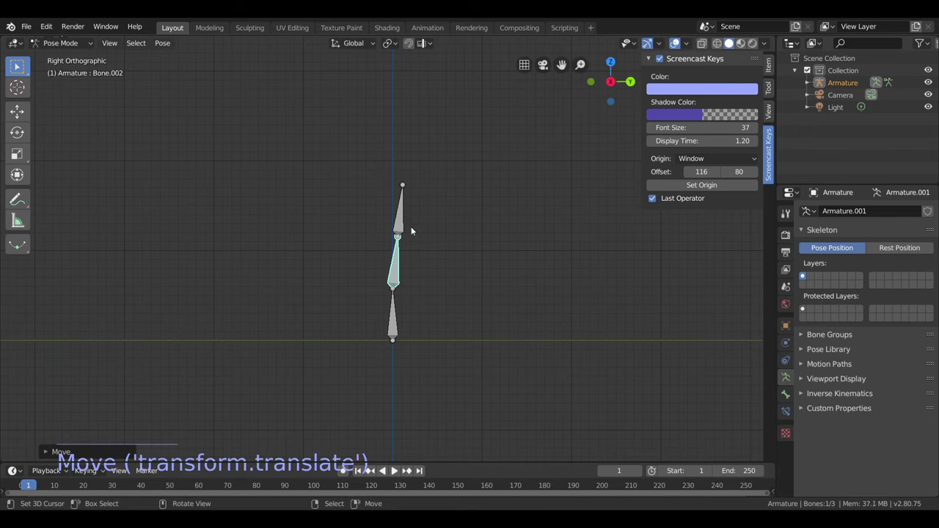
right_click(411, 220)
key("g")
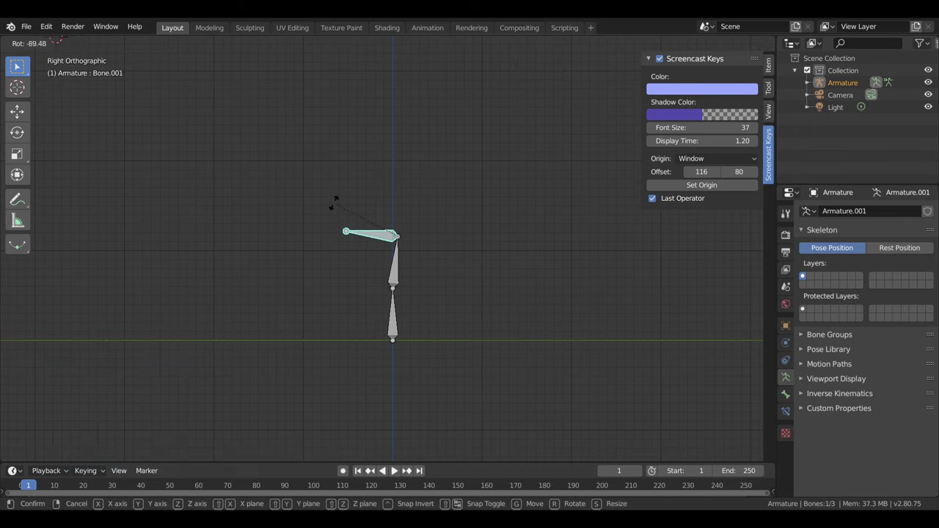
right_click(382, 298)
right_click(392, 306)
key("g")
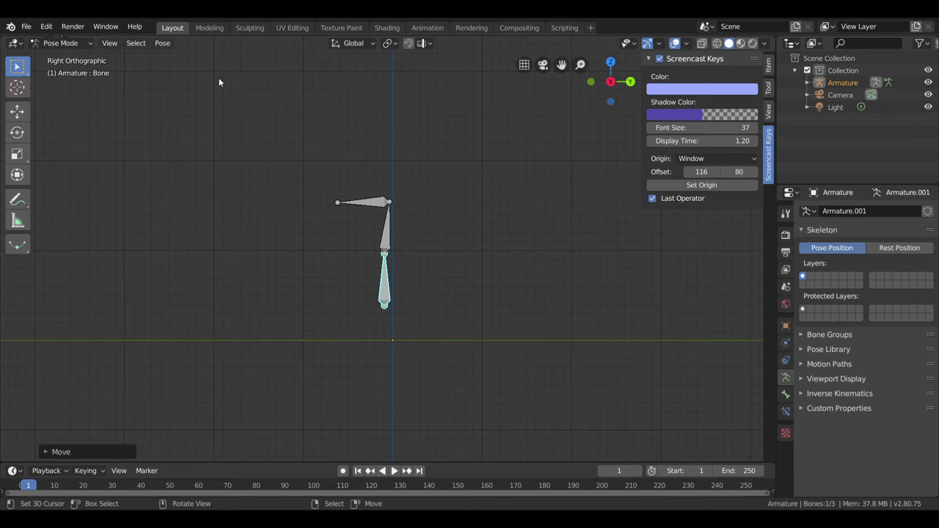
key("alt+r")
key("alt+s")
key("alt+g")
key("alt+r")
key("alt+r")
key("a")
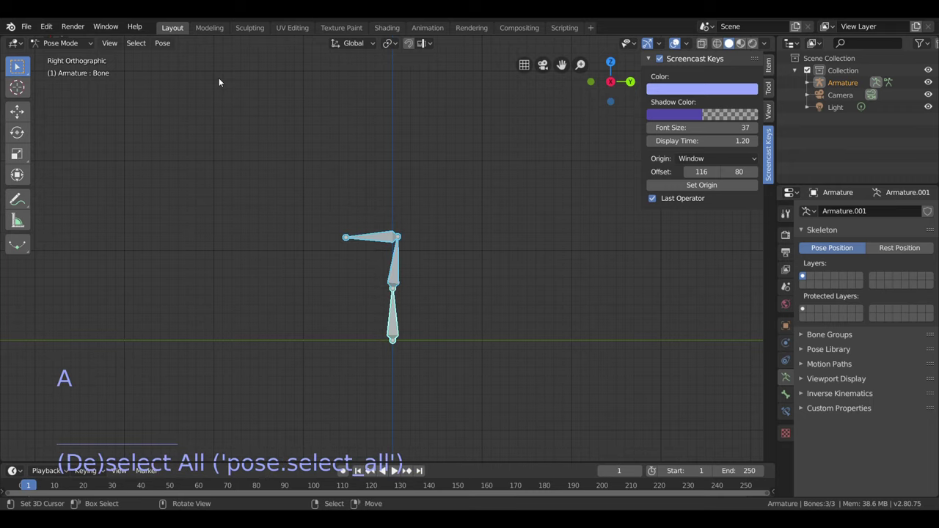
- Reset the bones' rotation, rename the armature data to 'esqueleto' and deselect all bones
key("alt+r")
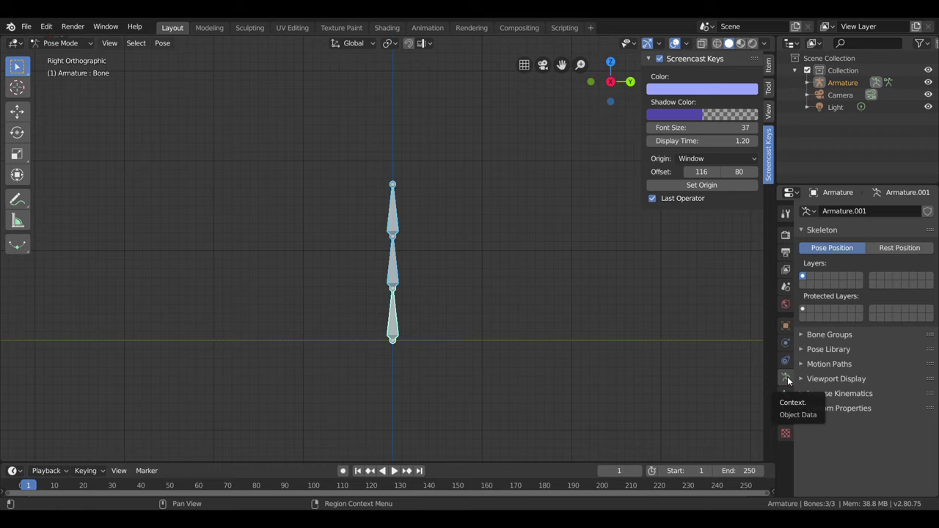
left_click(846, 209)
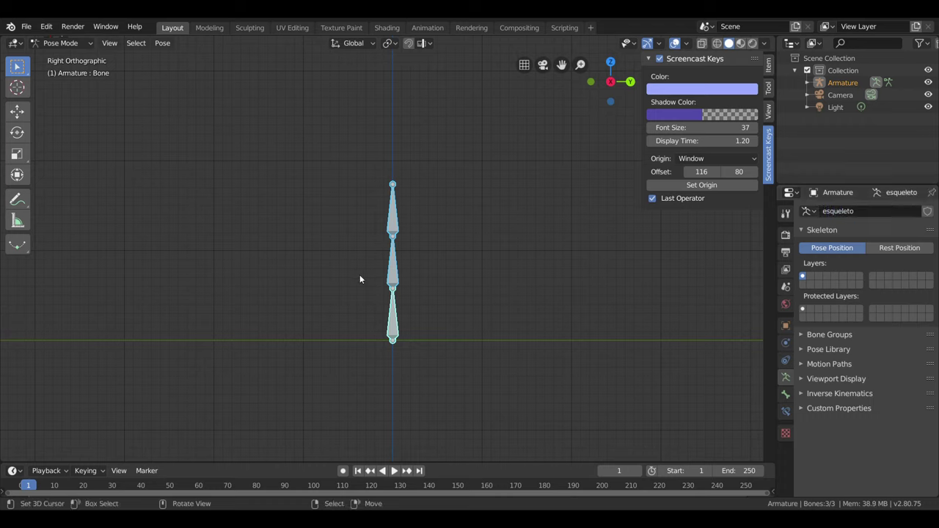
right_click(665, 286)
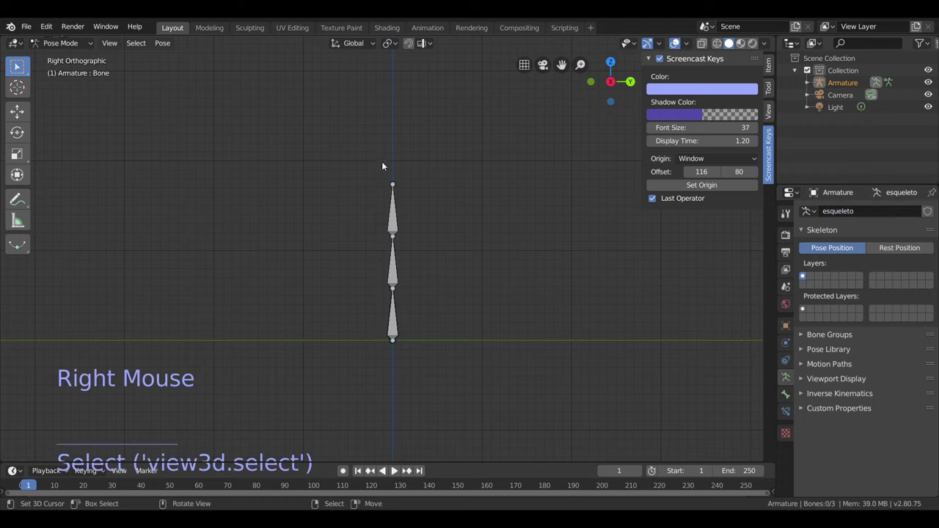
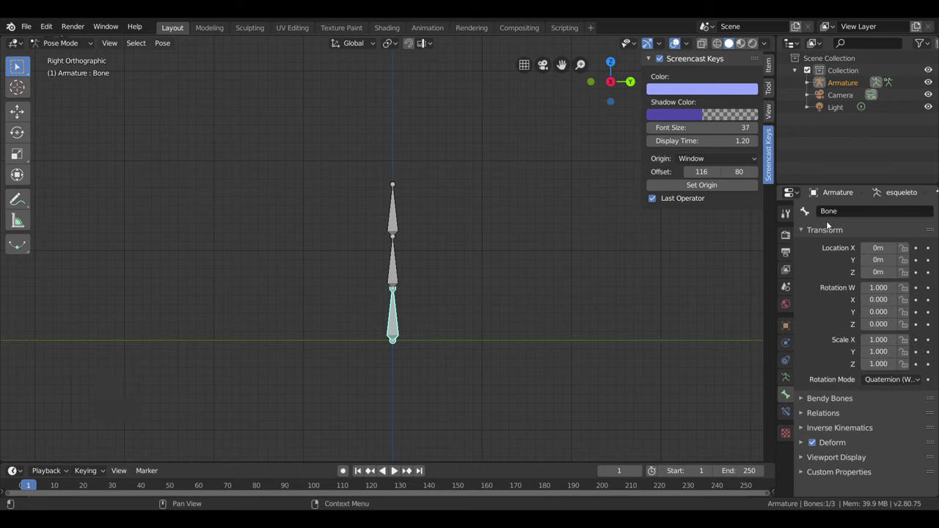
- Rename the middle bone to 'intermedio' in its Bone properties name field
left_click(843, 216)
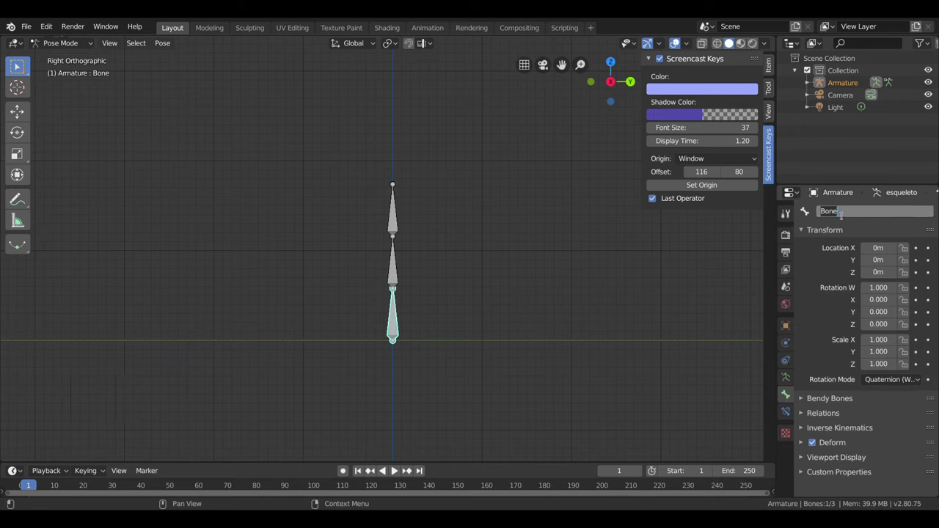
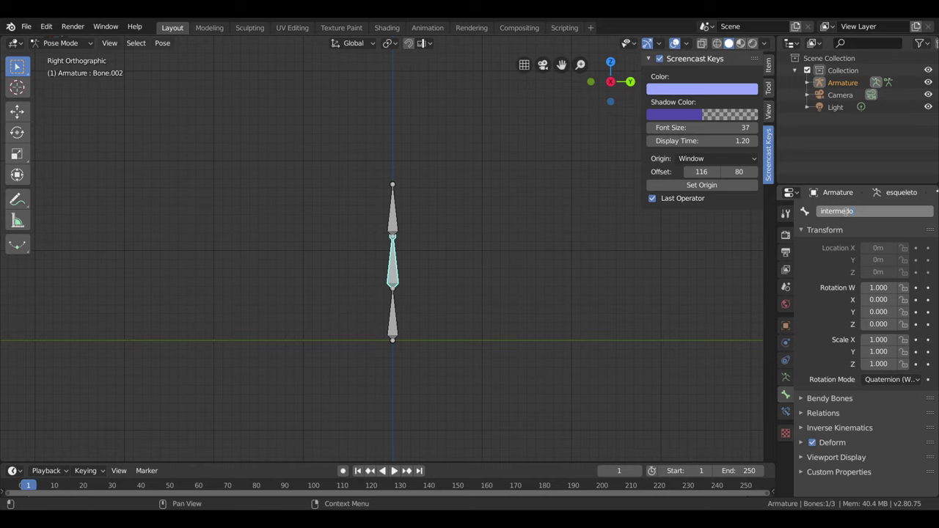
key("BackSpace")
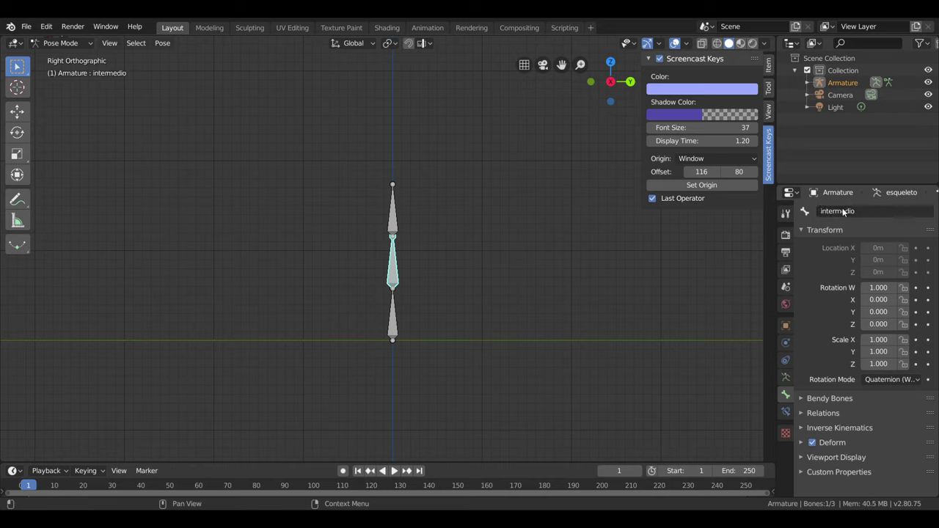